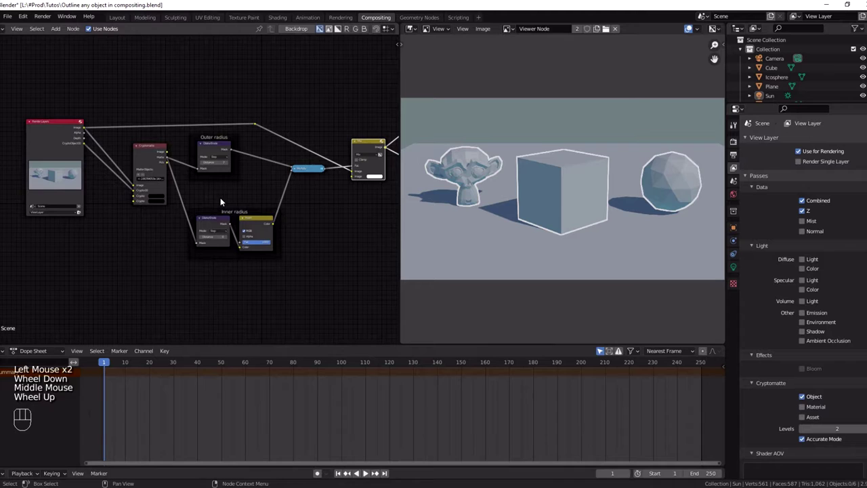
- Clear the Cryptomatte node's Matte Objects so the outlines disappear from the preview
middle_click(223, 199)
drag(143, 155, 133, 161)
scroll(up, 3)
middle_click(19, 363)
scroll(up, 3)
drag(216, 212, 238, 276)
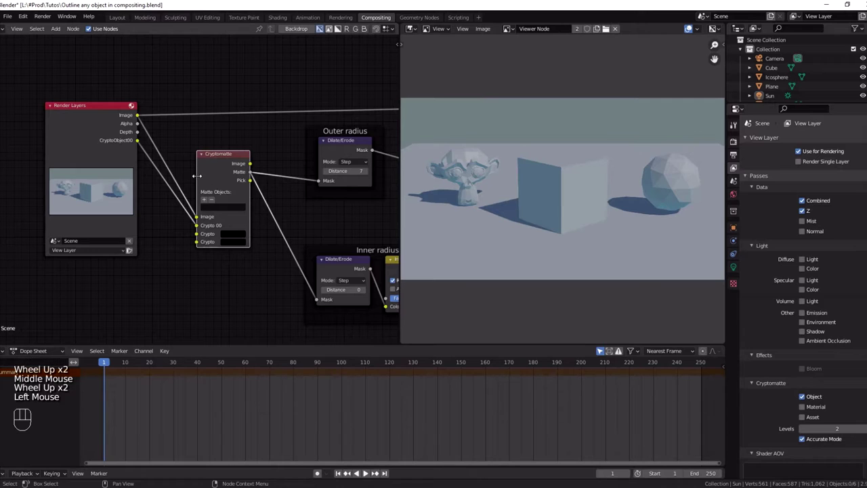
- Relink the render Image and CryptoObject00 passes into the Cryptomatte node inputs
drag(193, 159, 159, 137)
drag(145, 123, 198, 219)
drag(142, 145, 212, 217)
- Eyedropper Suzanne, the cube and the icosphere into the matte, then view the white Matte output
click(253, 185)
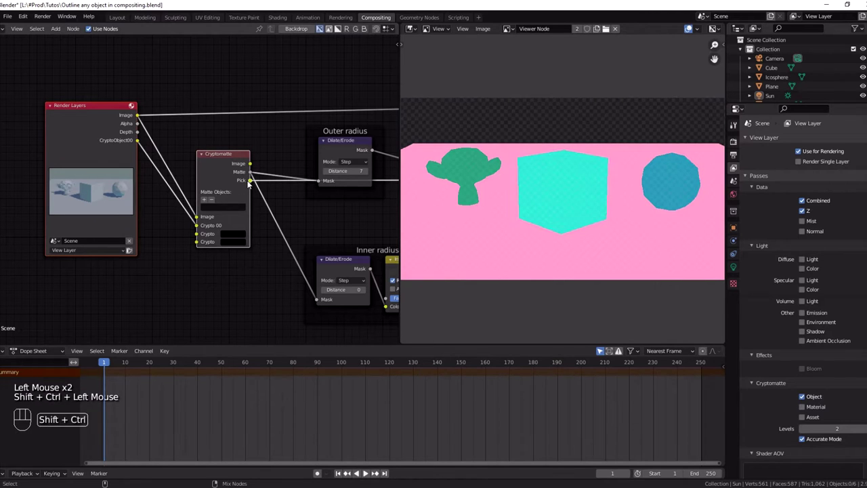
drag(210, 202, 459, 166)
drag(207, 201, 554, 186)
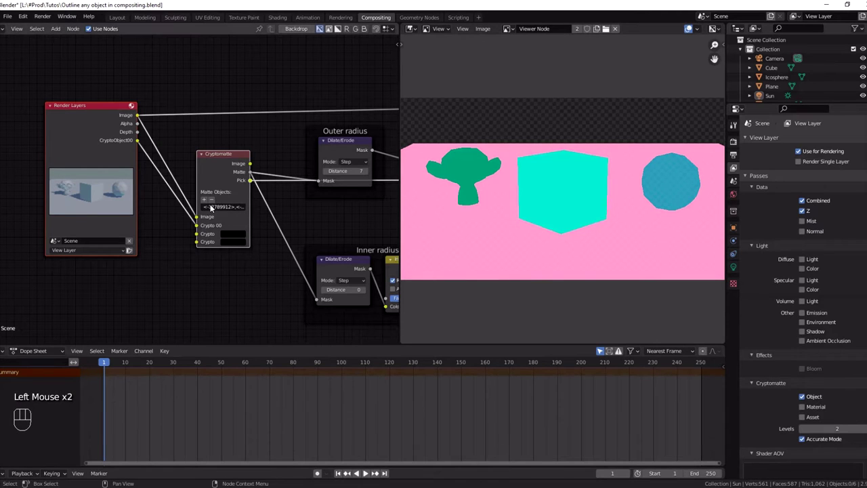
drag(212, 204, 681, 194)
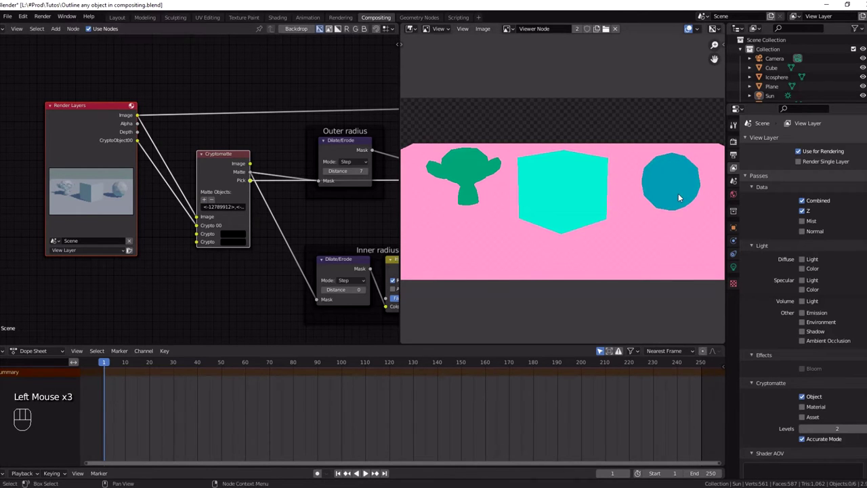
click(251, 174)
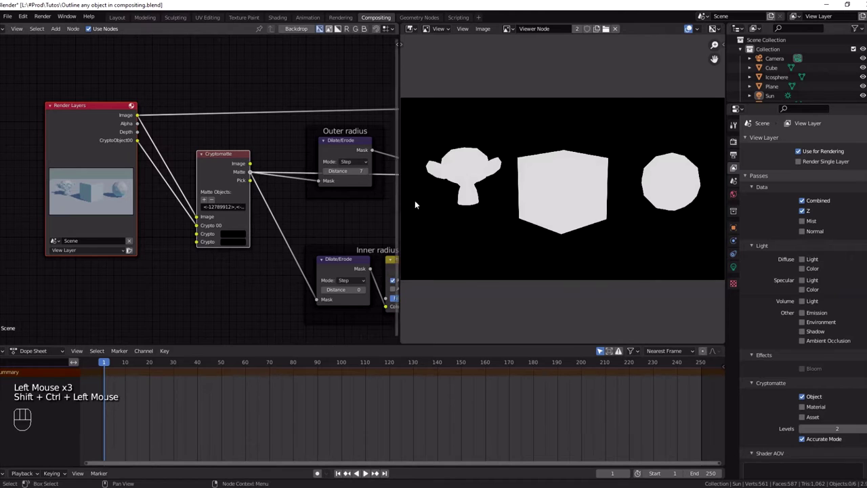
- Preview the outer-radius and inner-radius Dilate/Erode masks in turn
middle_click(284, 189)
drag(267, 148, 262, 147)
click(287, 165)
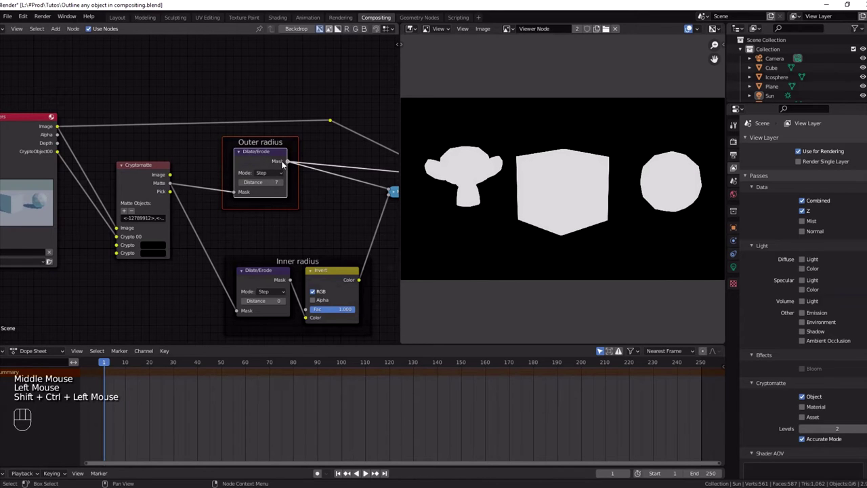
drag(288, 263, 280, 253)
click(278, 269)
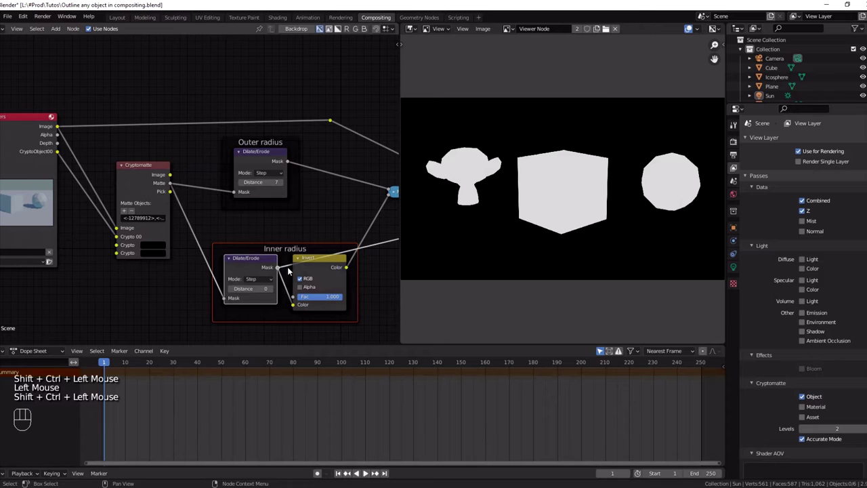
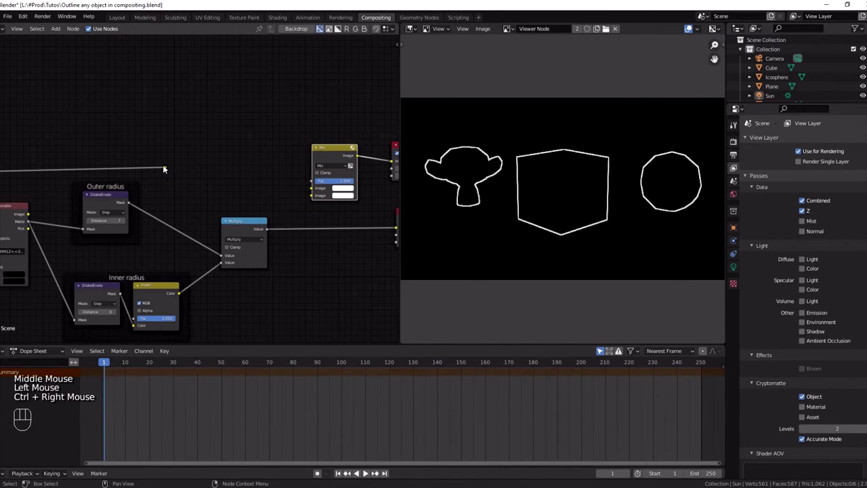
- Wire the render Image and the outline mask (as Fac) into the Mix node and view the outlined result
drag(168, 169, 292, 215)
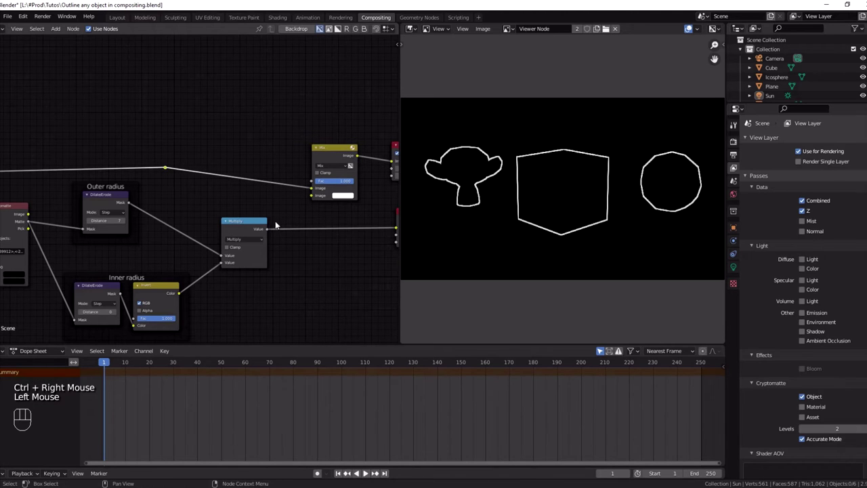
drag(273, 233, 337, 170)
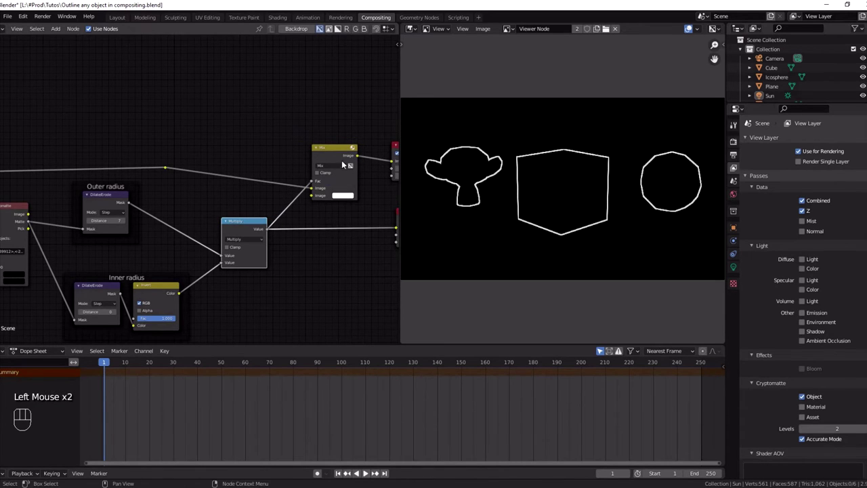
click(351, 160)
middle_click(357, 222)
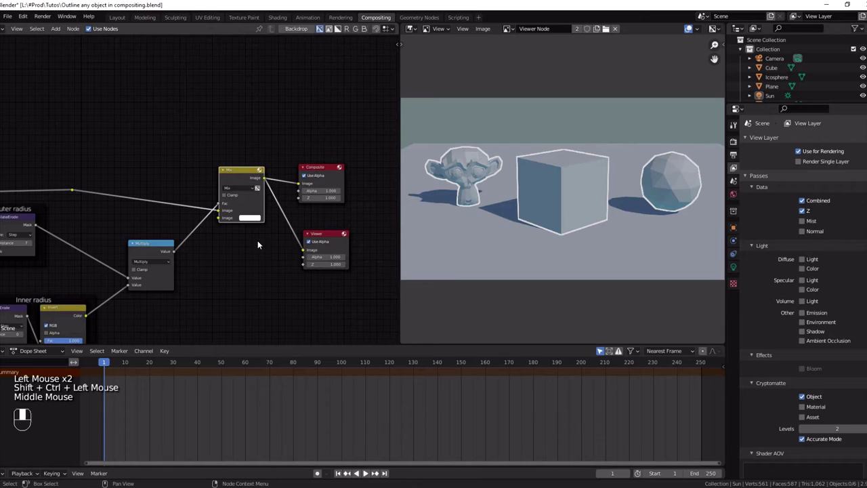
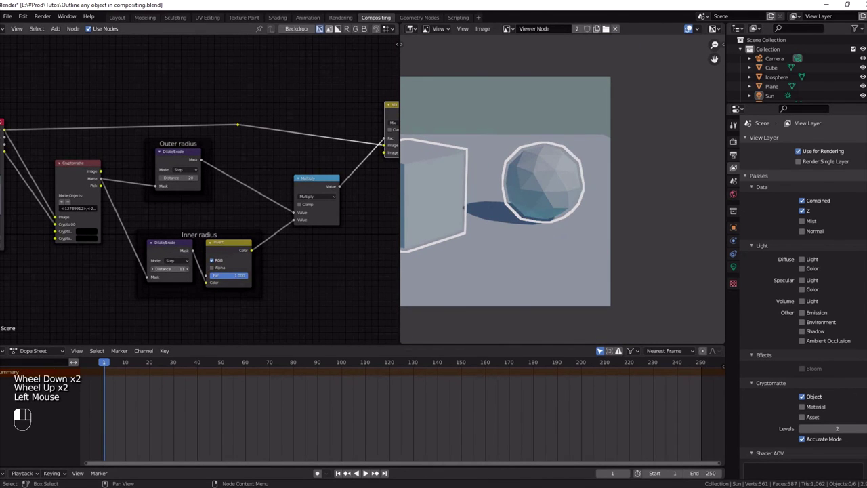
- Zoom the backdrop preview in on Suzanne's outline to inspect the new thickness
scroll(up, 3)
scroll(down, 3)
middle_click(484, 169)
scroll(up, 3)
middle_click(483, 205)
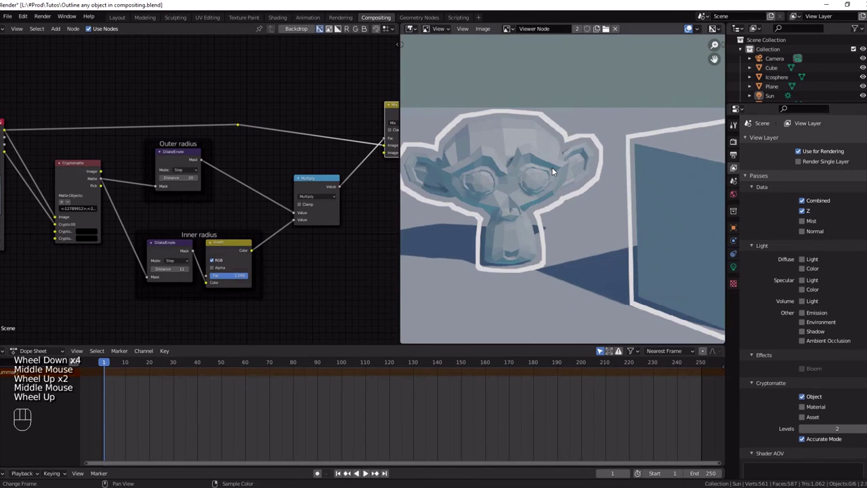